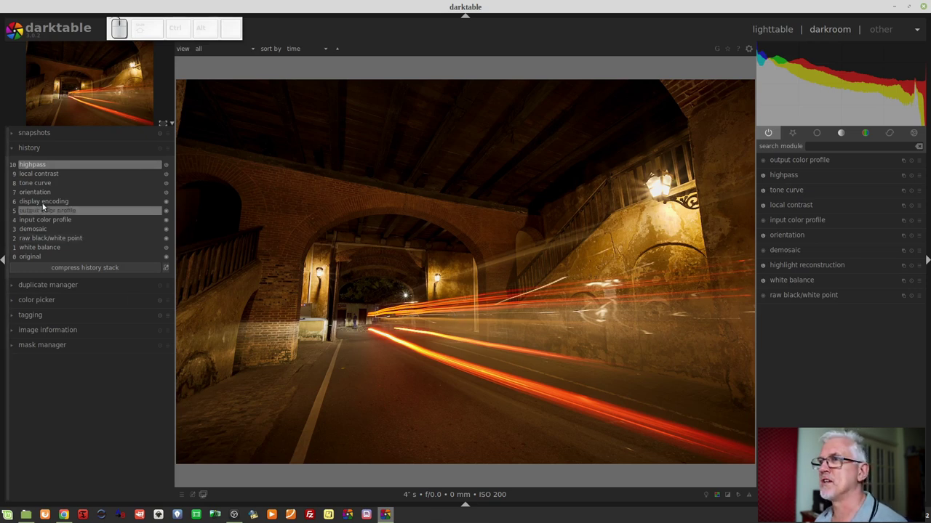
Step: Compare an earlier history step with the latest one, then return to the current edit
{"action": "left_click", "coordinate": [35, 195]}
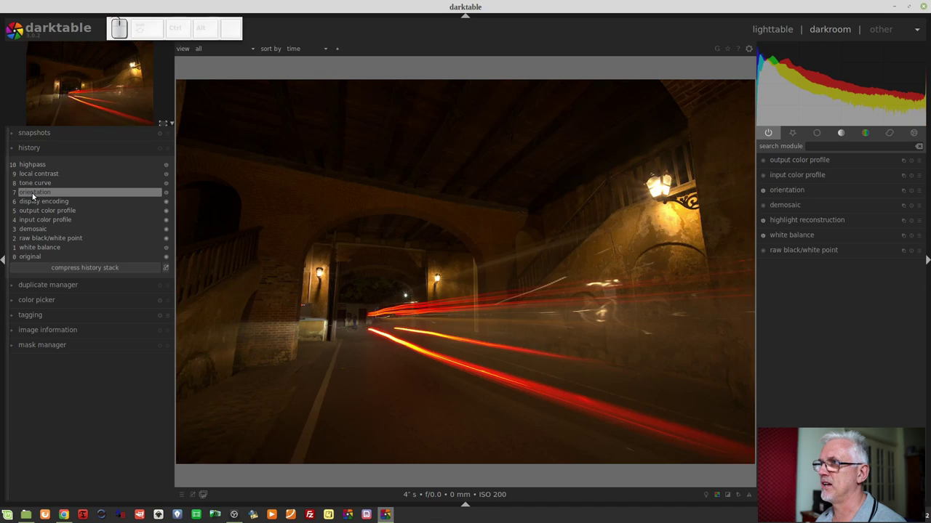
{"action": "left_click", "coordinate": [41, 167]}
{"action": "left_click_drag", "start_coordinate": [41, 167], "coordinate": [69, 181]}
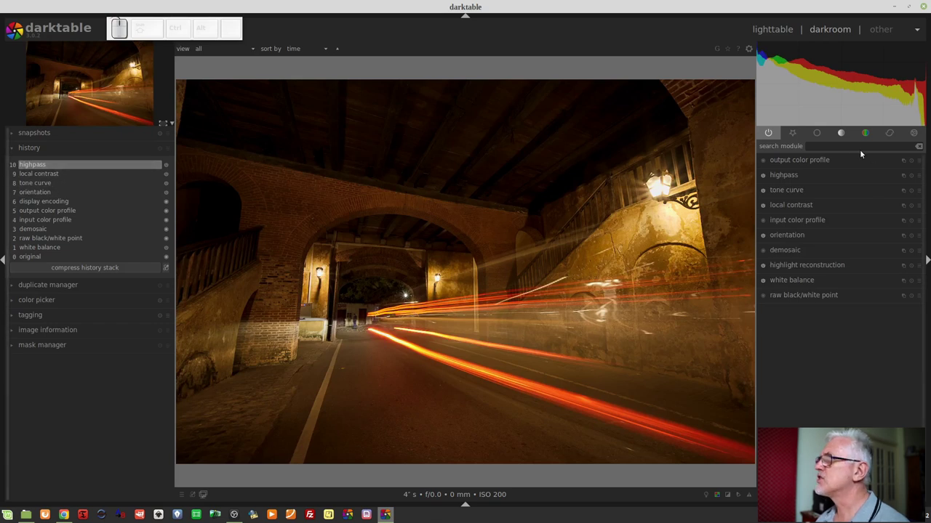
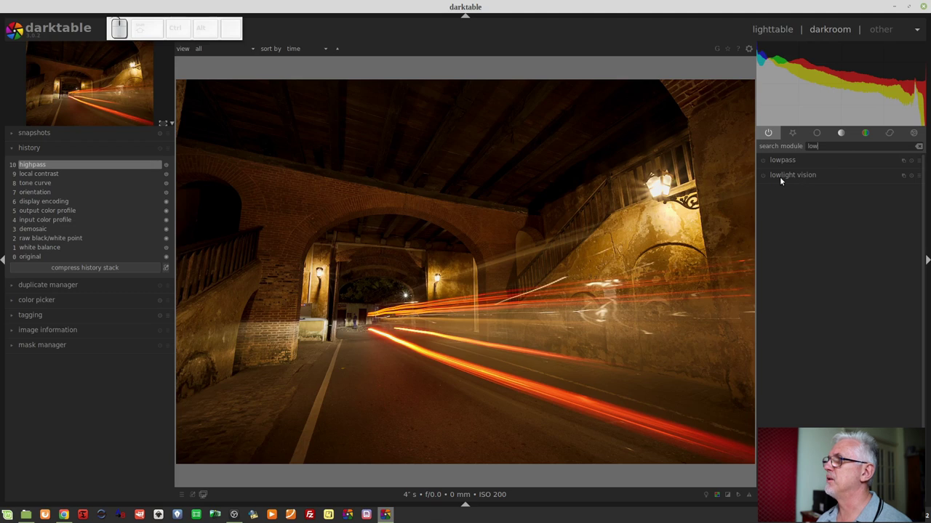
{"action": "left_click", "coordinate": [782, 179]}
{"action": "left_click", "coordinate": [765, 178]}
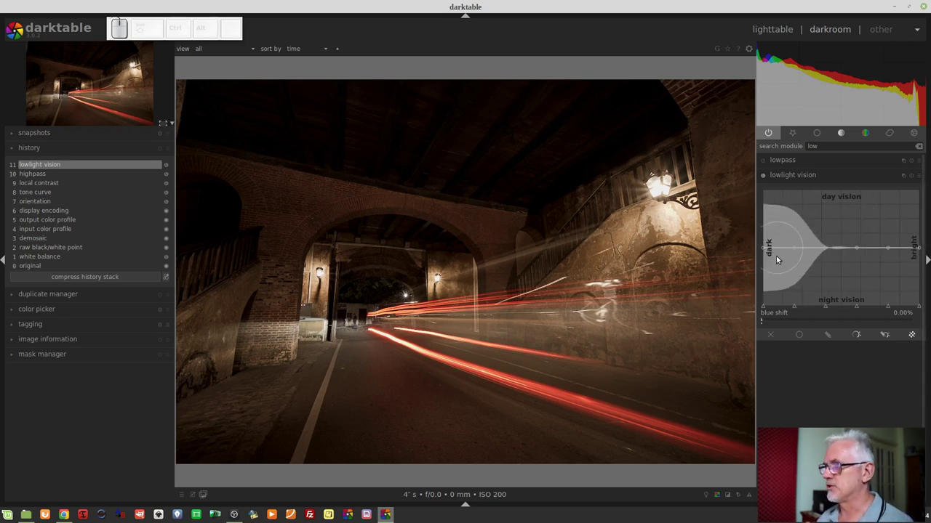
Step: Pull the darkest curve nodes down to night vision and lift the mid tones toward day vision
{"action": "left_click_drag", "start_coordinate": [765, 248], "coordinate": [788, 277]}
{"action": "middle_click", "coordinate": [788, 276]}
{"action": "left_click_drag", "start_coordinate": [795, 262], "coordinate": [849, 257]}
{"action": "middle_click", "coordinate": [849, 256]}
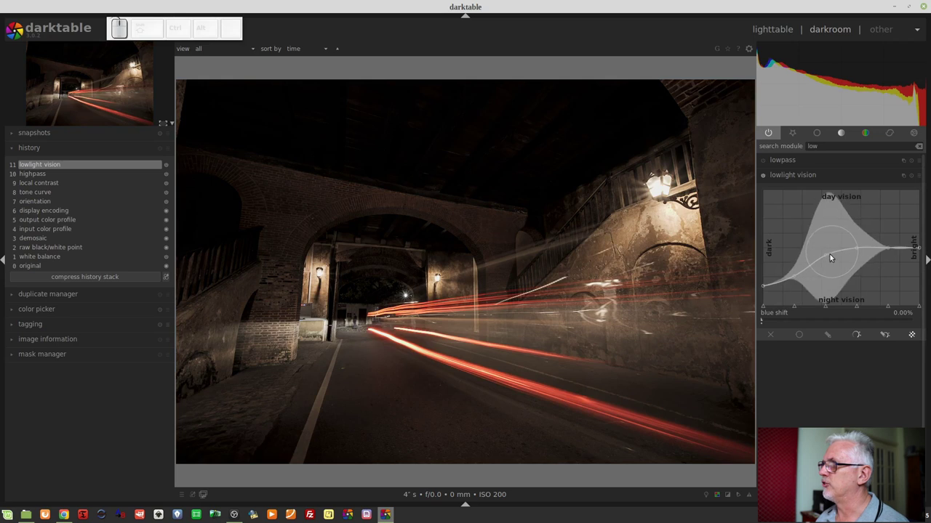
Step: Shape the bright end so the curve climbs steadily from night to day vision
{"action": "left_click", "coordinate": [827, 262]}
{"action": "middle_click", "coordinate": [858, 265]}
{"action": "left_click", "coordinate": [857, 258]}
{"action": "left_click_drag", "start_coordinate": [893, 254], "coordinate": [895, 275]}
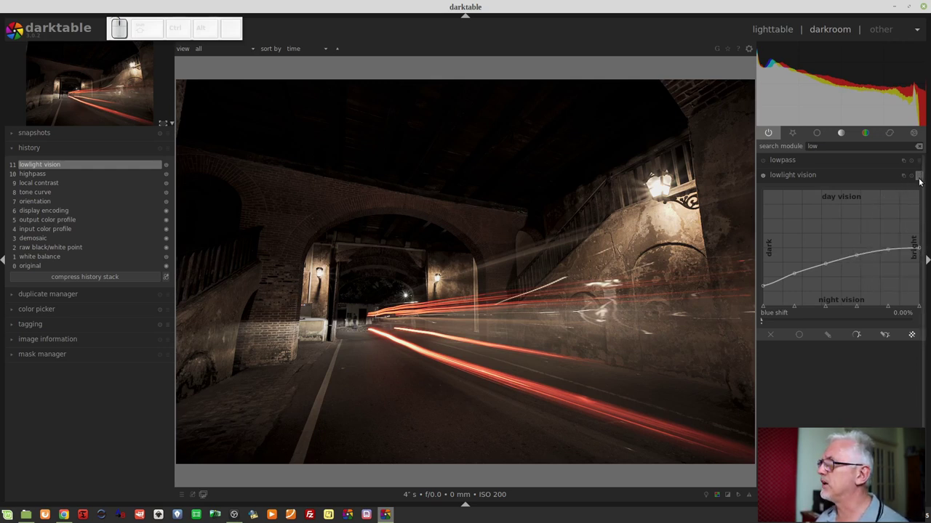
Step: Reset lowlight vision and move every curve node up to day vision
{"action": "left_click", "coordinate": [922, 179]}
{"action": "left_click_drag", "start_coordinate": [923, 179], "coordinate": [920, 177]}
{"action": "left_click", "coordinate": [919, 177]}
{"action": "middle_click", "coordinate": [920, 177]}
{"action": "left_click", "coordinate": [894, 191]}
{"action": "left_click_drag", "start_coordinate": [893, 191], "coordinate": [764, 195]}
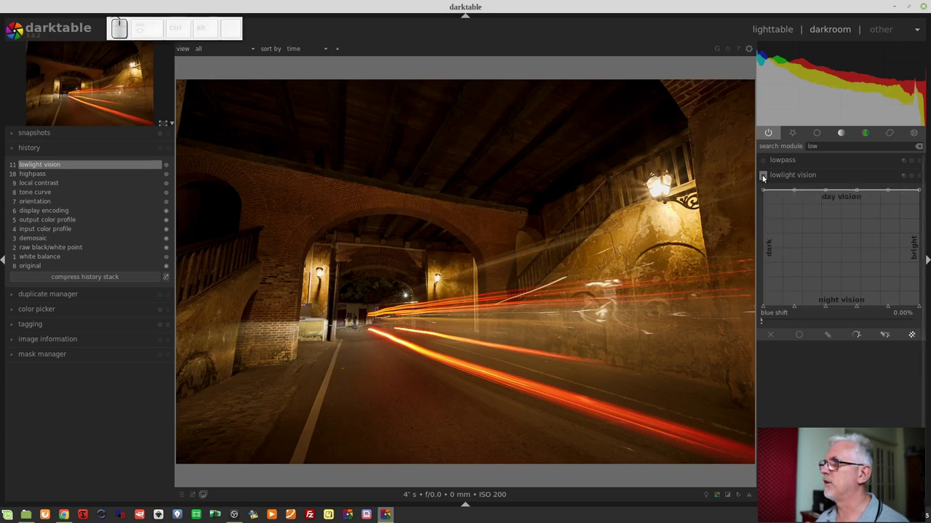
Step: Show the lowlight vision preset list (daylight, indoor, night)
{"action": "left_click", "coordinate": [764, 177]}
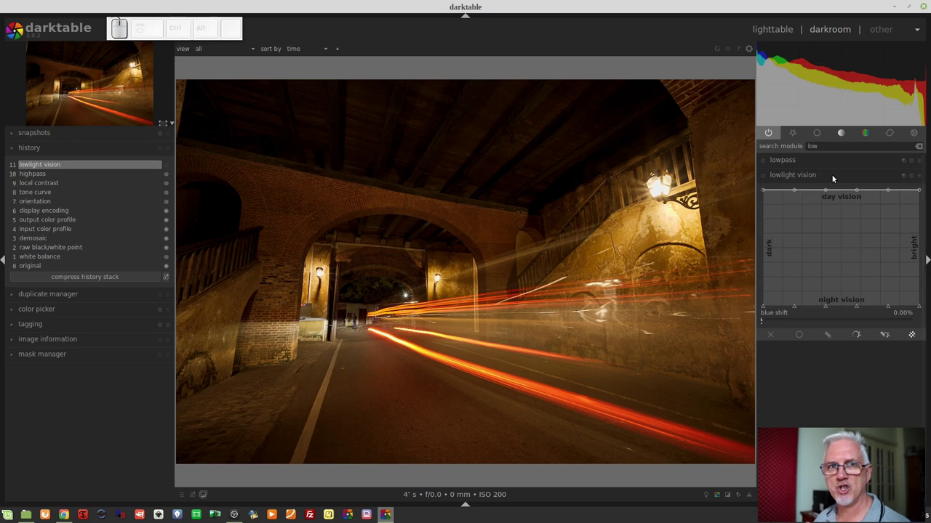
{"action": "left_click", "coordinate": [764, 177]}
{"action": "left_click", "coordinate": [920, 176]}
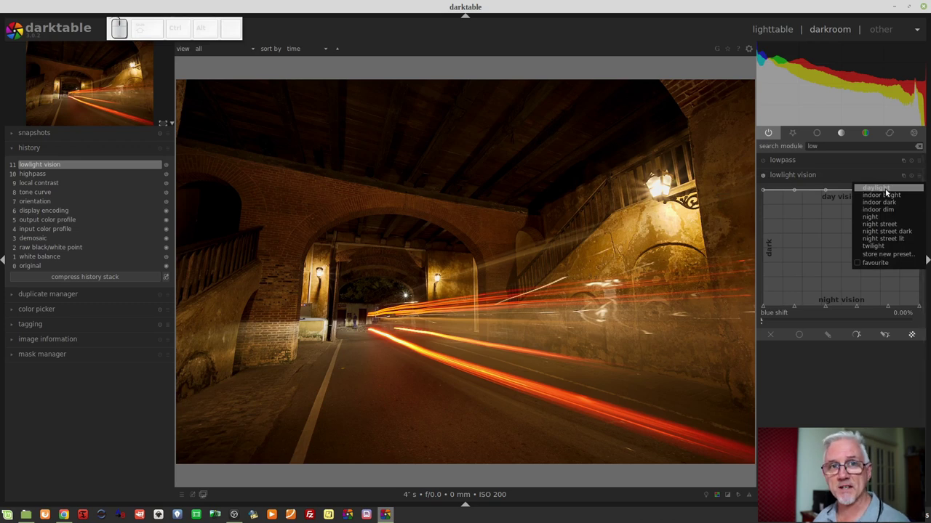
Step: Flatten the curve along night vision with blue shift at 50%, turning the photo dark blue
{"action": "left_click", "coordinate": [833, 176]}
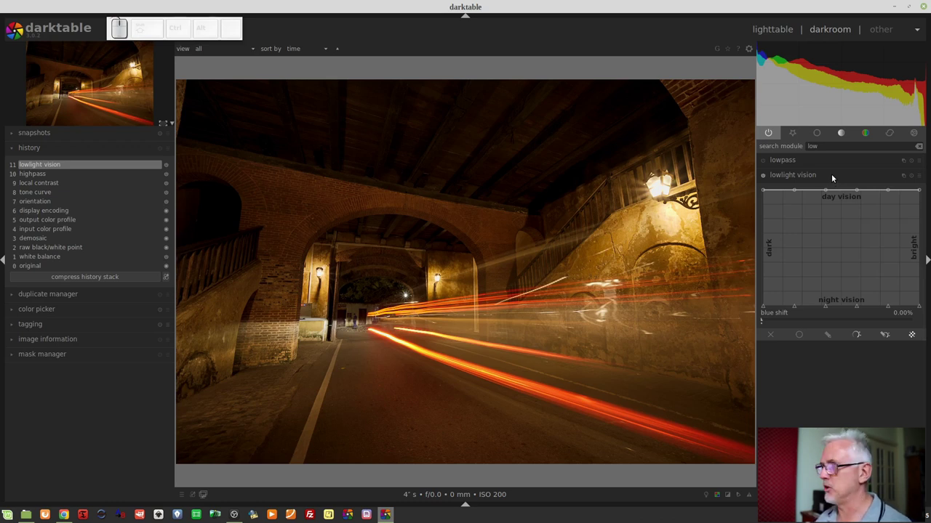
{"action": "left_click", "coordinate": [920, 179]}
{"action": "left_click", "coordinate": [873, 219]}
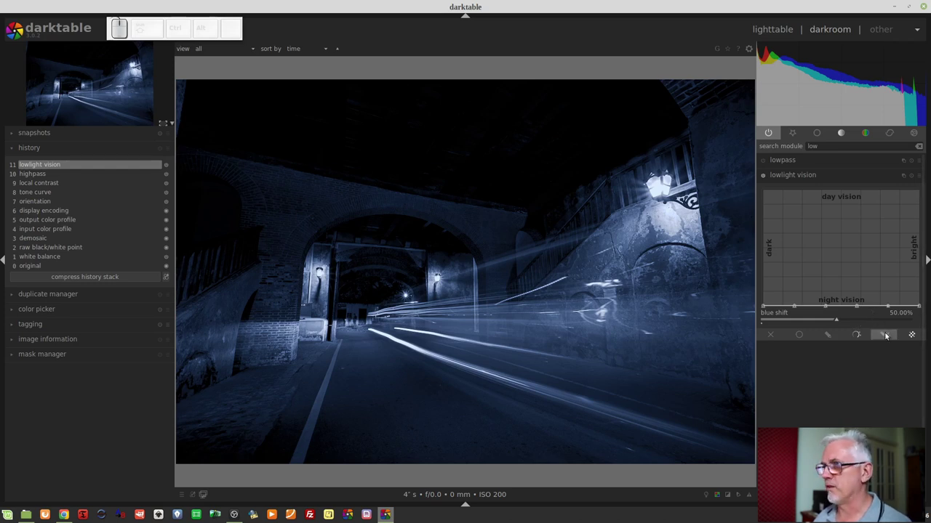
Step: Apply a lowlight vision preset and inspect the muted street scene
{"action": "left_click", "coordinate": [920, 178]}
{"action": "left_click_drag", "start_coordinate": [918, 180], "coordinate": [910, 225]}
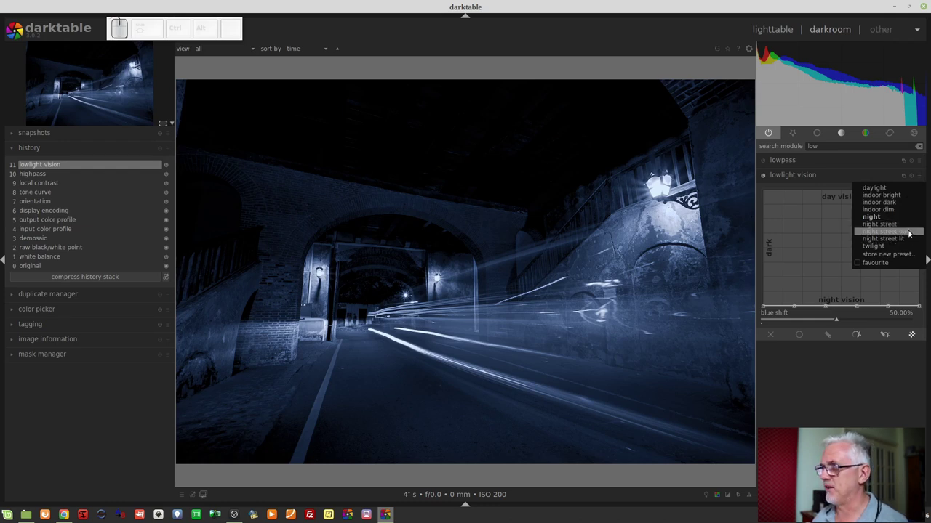
{"action": "left_click", "coordinate": [902, 224]}
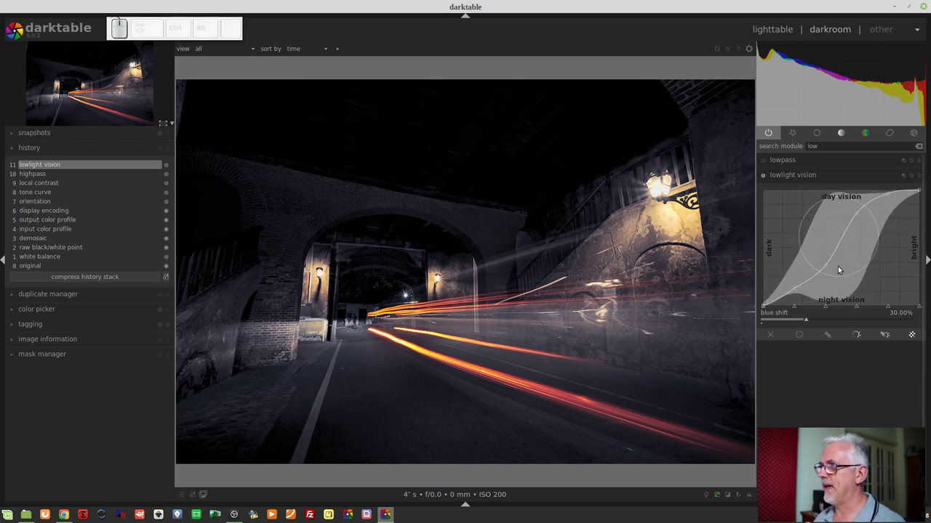
{"action": "scroll", "scroll_direction": "up", "scroll_amount": 3}
{"action": "scroll", "scroll_direction": "up", "scroll_amount": 3}
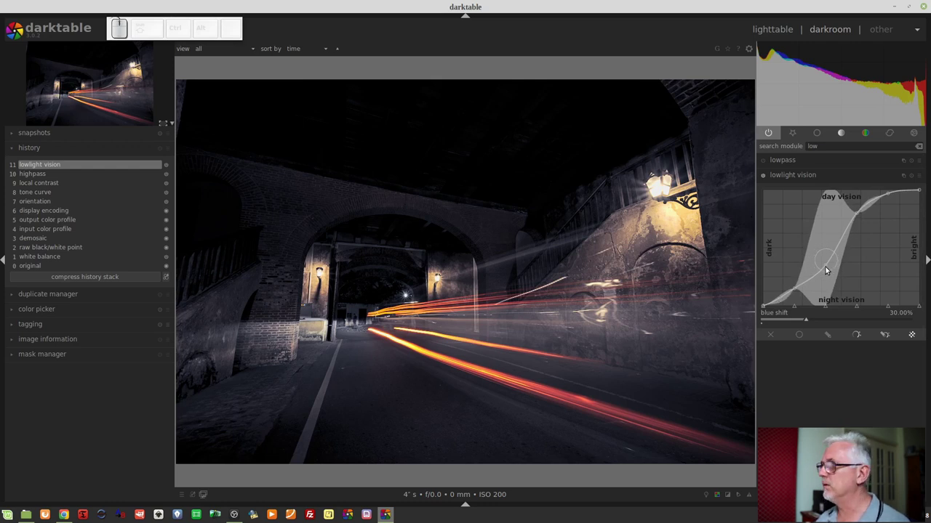
{"action": "scroll", "scroll_direction": "up", "scroll_amount": 3}
{"action": "scroll", "scroll_direction": "down", "scroll_amount": 3}
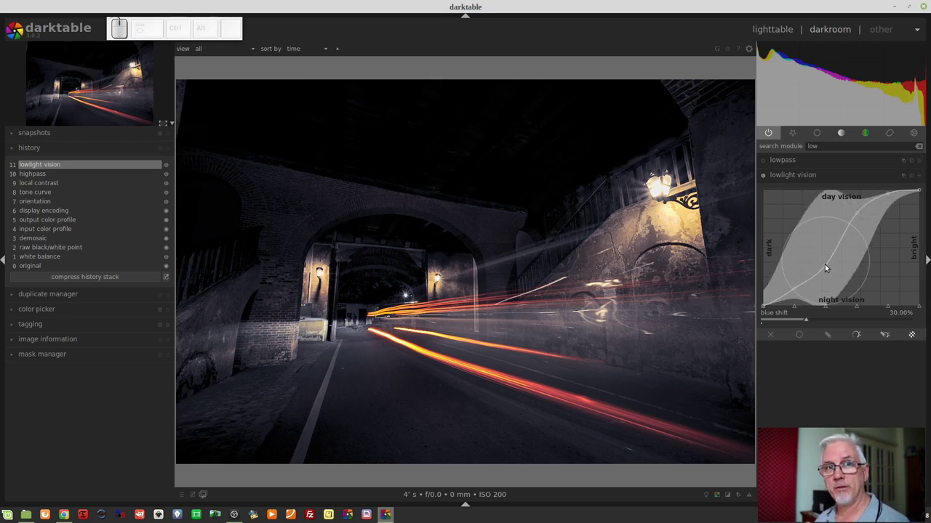
{"action": "scroll", "scroll_direction": "up", "scroll_amount": 3}
Step: Lift the curve's dark end and pull its bright end below day vision
{"action": "left_click_drag", "start_coordinate": [827, 268], "coordinate": [834, 253]}
{"action": "scroll", "scroll_direction": "down", "scroll_amount": 3}
{"action": "double_click", "coordinate": [828, 256]}
{"action": "left_click_drag", "start_coordinate": [827, 255], "coordinate": [834, 272]}
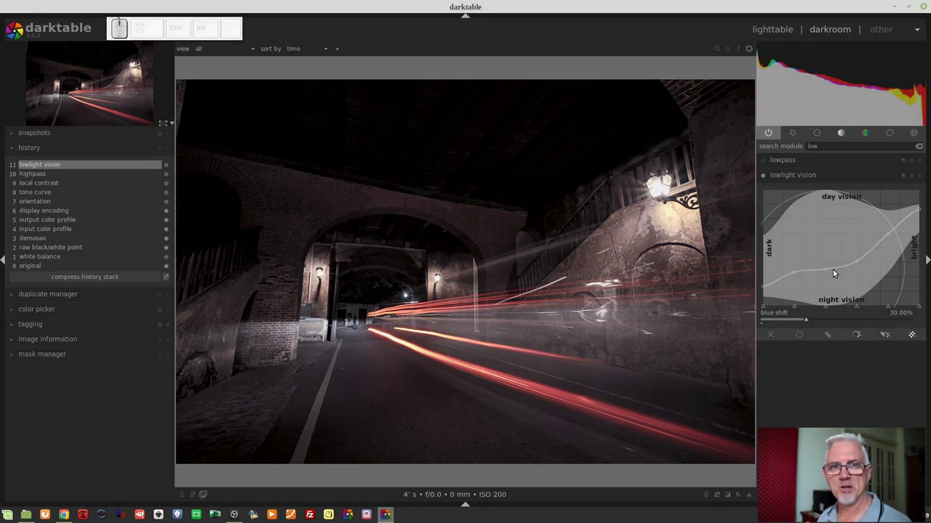
Step: Drop every curve node down to night vision
{"action": "scroll", "scroll_direction": "down", "scroll_amount": 3}
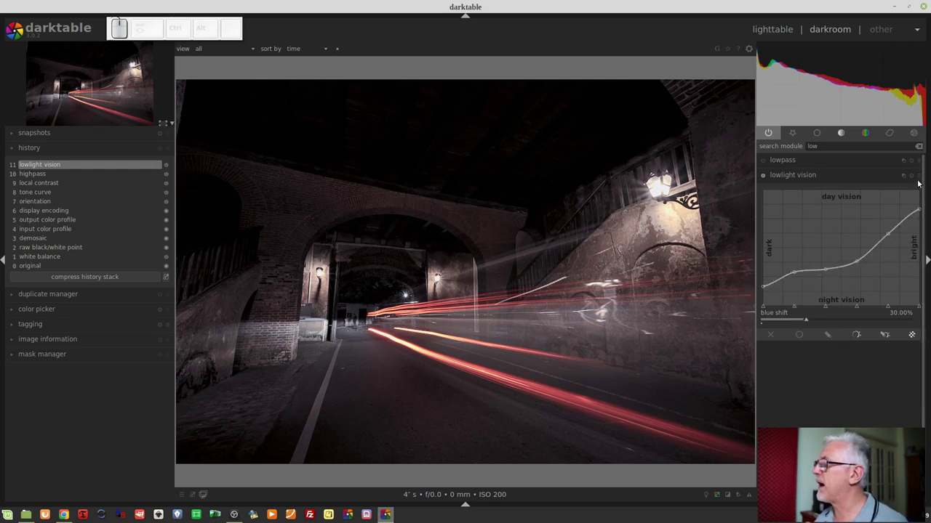
{"action": "left_click", "coordinate": [921, 175]}
{"action": "left_click_drag", "start_coordinate": [918, 179], "coordinate": [894, 218]}
{"action": "left_click", "coordinate": [894, 218]}
{"action": "scroll", "scroll_direction": "up", "scroll_amount": 3}
{"action": "left_click", "coordinate": [862, 384]}
{"action": "left_click", "coordinate": [809, 360]}
{"action": "left_click_drag", "start_coordinate": [872, 326], "coordinate": [861, 322]}
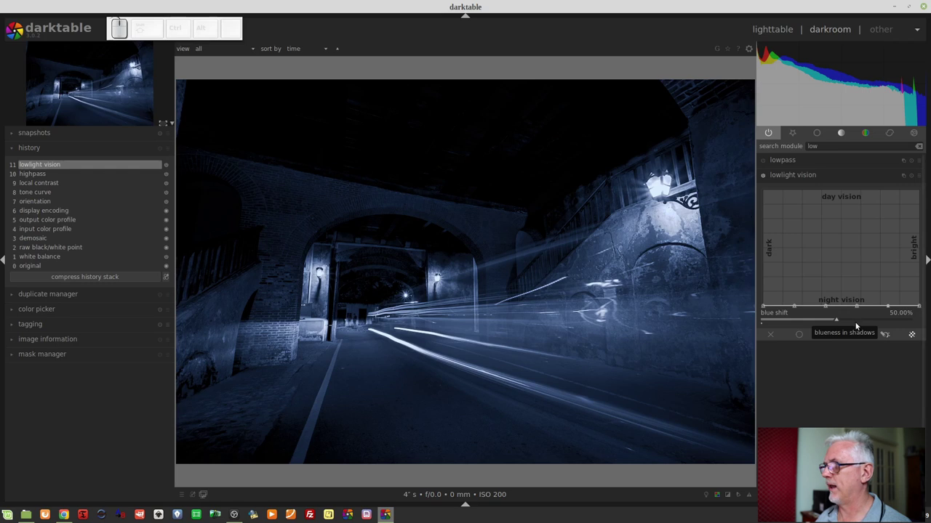
Step: Drag the blue shift slider to 0%, leaving the scene neutral black and white
{"action": "left_click_drag", "start_coordinate": [831, 320], "coordinate": [757, 327]}
{"action": "scroll", "scroll_direction": "up", "scroll_amount": 3}
{"action": "scroll", "scroll_direction": "up", "scroll_amount": 3}
{"action": "left_click_drag", "start_coordinate": [763, 324], "coordinate": [778, 321]}
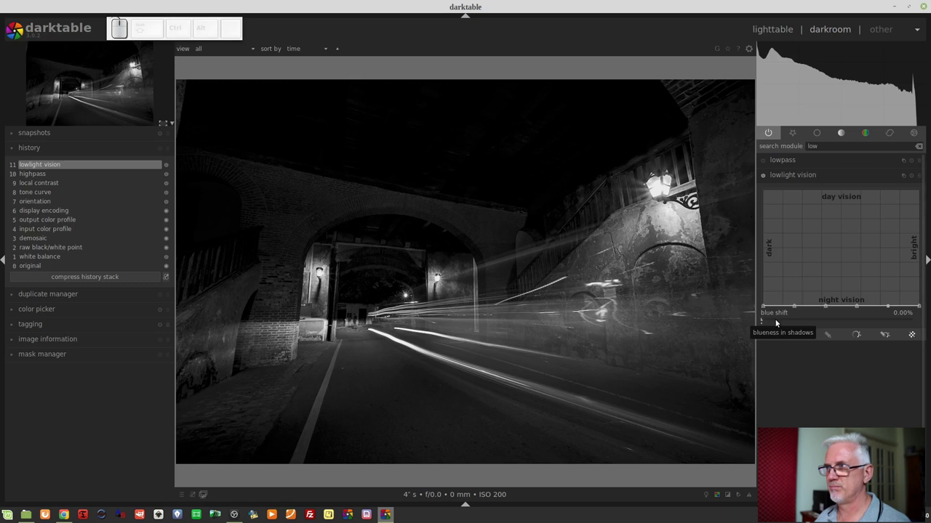
Step: Reset lowlight vision and switch to the elephant festival photo via the filmstrip (Ctrl+F)
{"action": "left_click", "coordinate": [778, 321]}
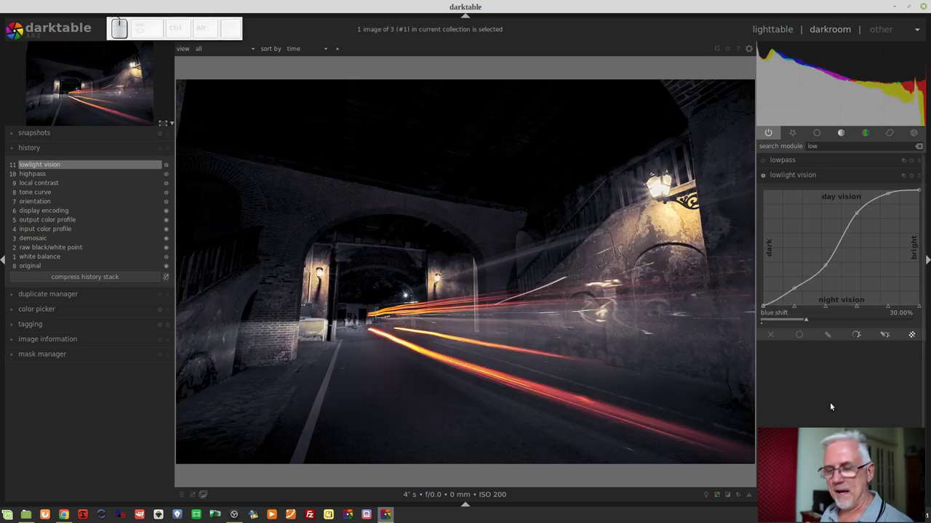
{"action": "key", "text": "ctrl+f"}
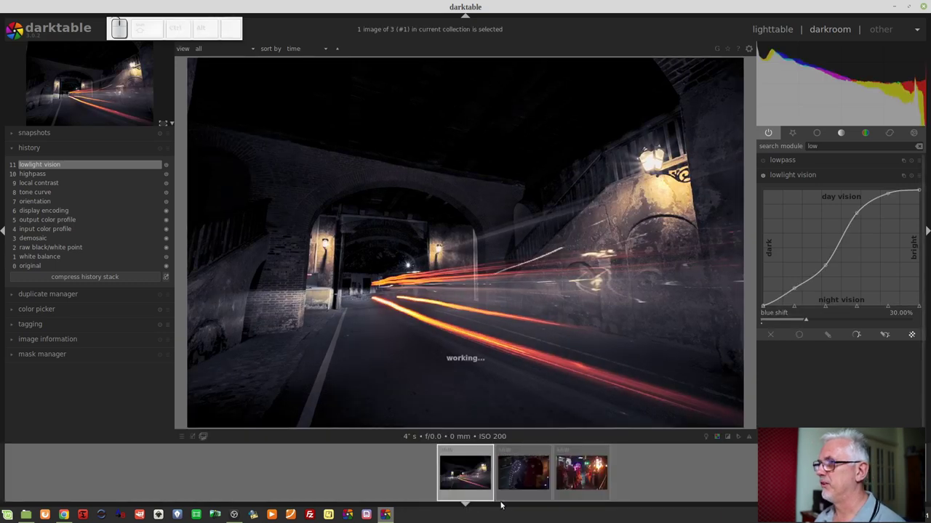
{"action": "left_click", "coordinate": [511, 477]}
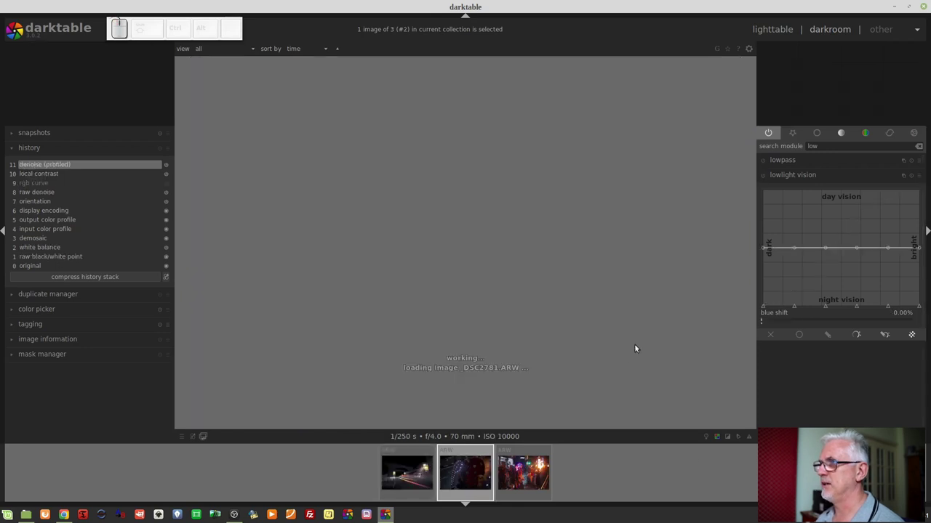
{"action": "key", "text": "ctrl+f"}
Step: Reposition the elephant photo and switch on lowlight vision for it
{"action": "left_click_drag", "start_coordinate": [653, 374], "coordinate": [551, 367]}
{"action": "left_click_drag", "start_coordinate": [551, 367], "coordinate": [551, 367]}
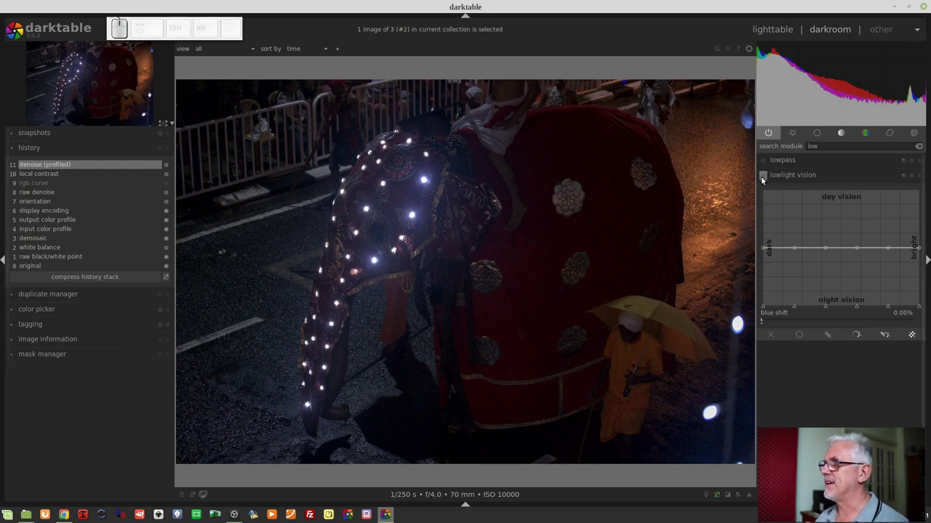
{"action": "left_click", "coordinate": [764, 180]}
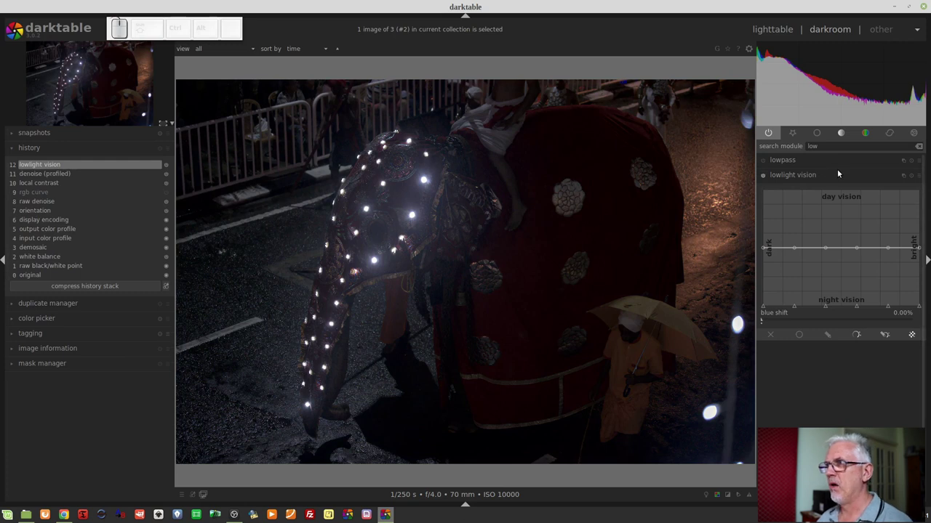